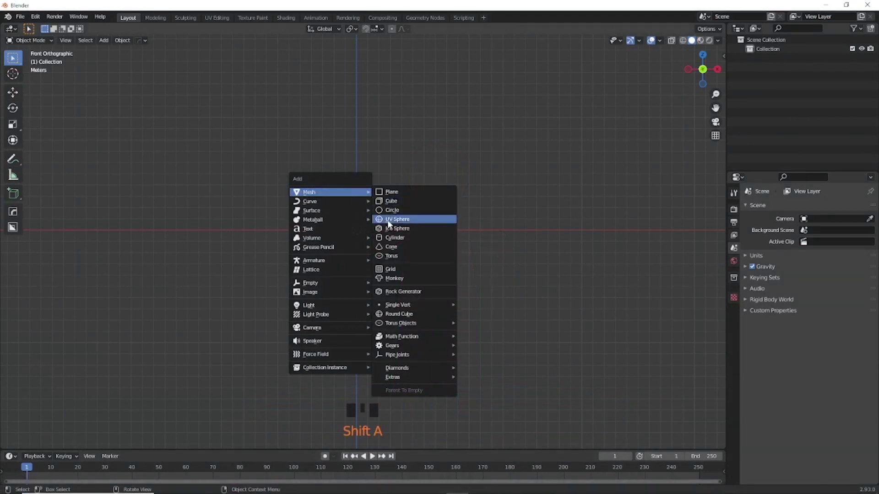
Step: Add a UV sphere for the head and circle-select its top cap of faces for the hair
scroll(up, 3)
drag(379, 241, 423, 254)
scroll(up, 3)
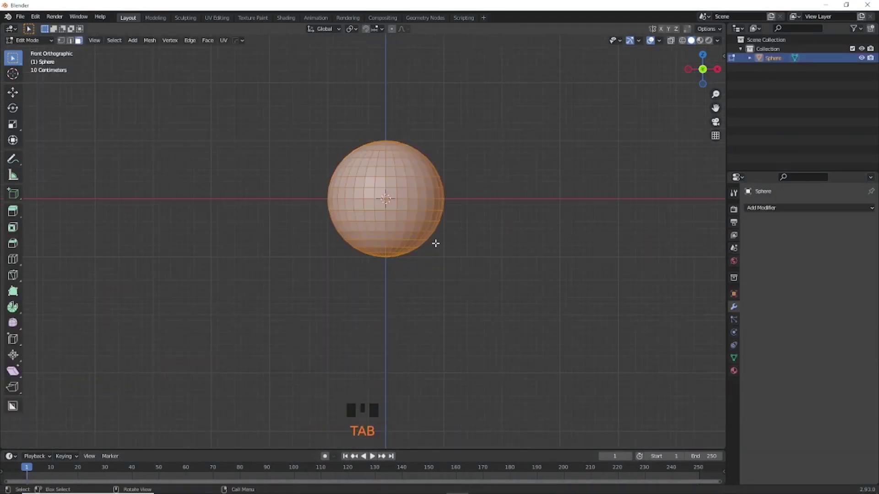
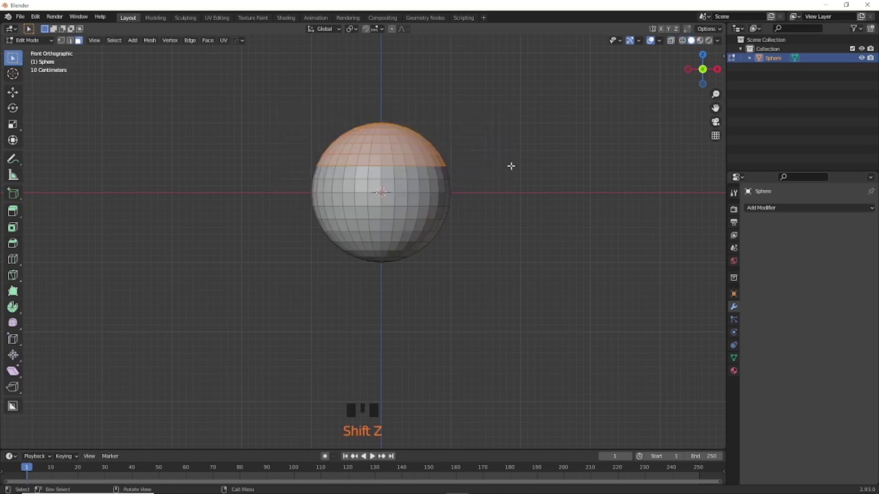
key(ctrl+KP_1)
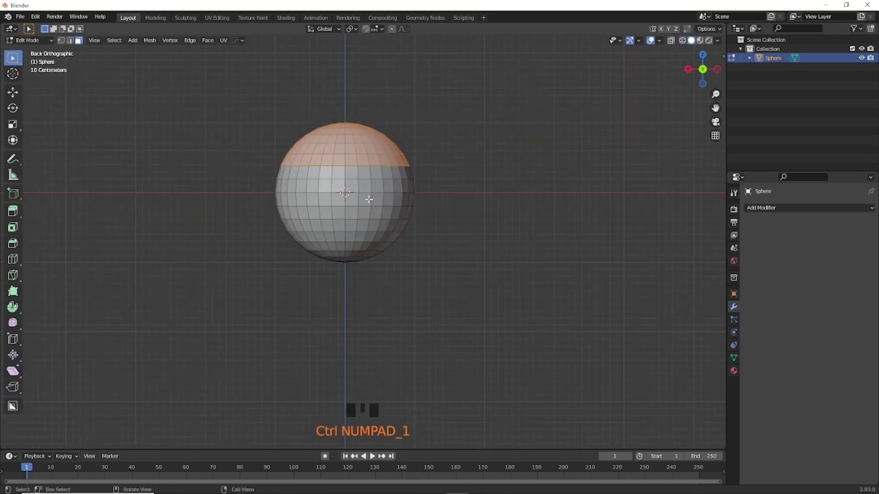
key(c)
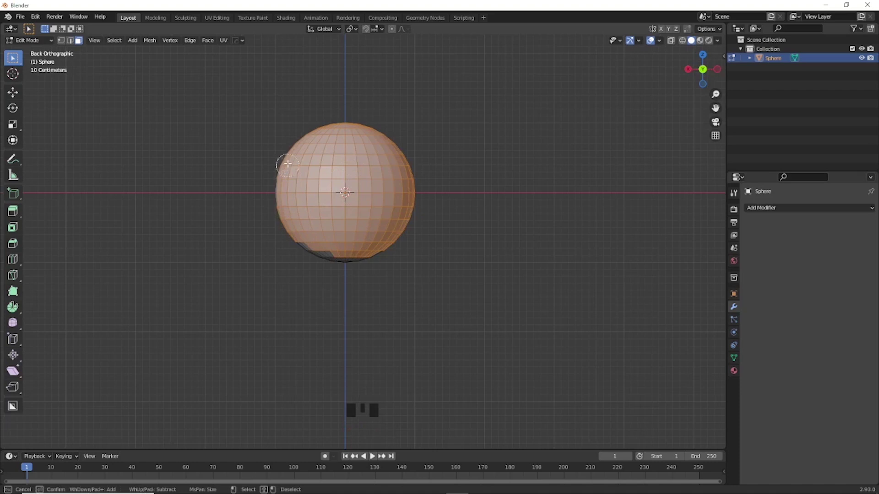
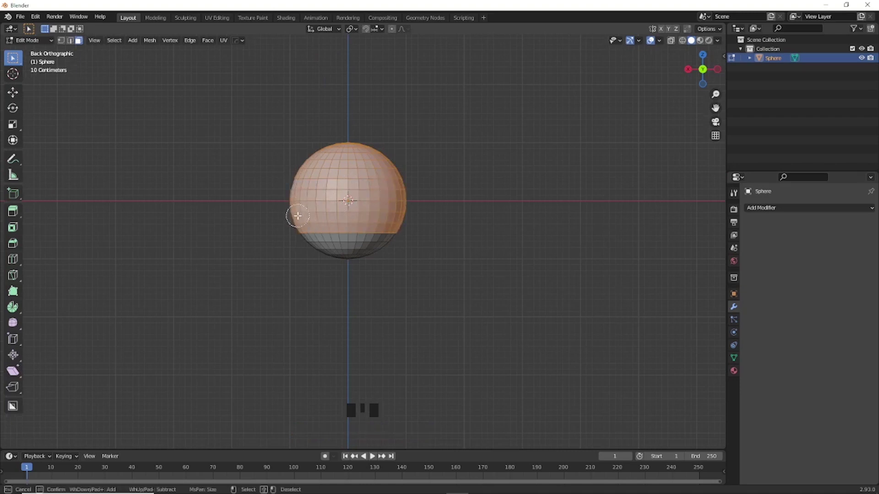
key(KP_1)
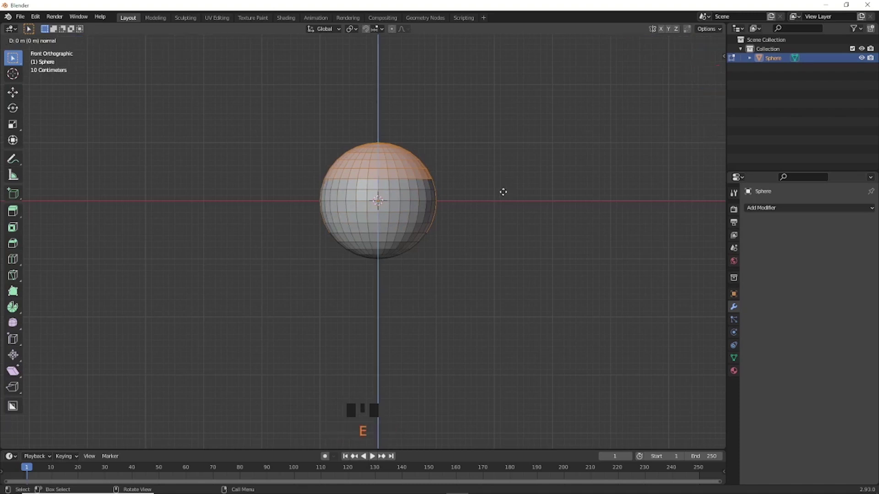
Step: Extrude the selected top cap outward along normals into a thickened hair shell
key(alt+s)
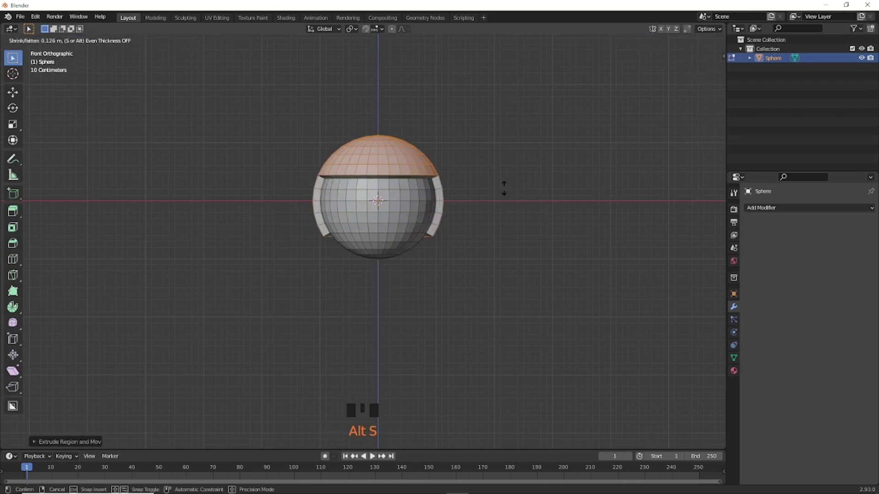
key(alt+s)
key(Tab)
click(508, 197)
scroll(down, 3)
click(370, 229)
scroll(down, 3)
middle_click(384, 265)
key(g)
key(ctrl+KP_7)
scroll(up, 3)
Step: Select the head's bottom faces and extrude a short neck downward
key(Tab)
scroll(up, 3)
key(1)
click(372, 143)
key(ctrl+KP_Add)
key(KP_1)
scroll(down, 3)
drag(376, 198, 390, 225)
key(e)
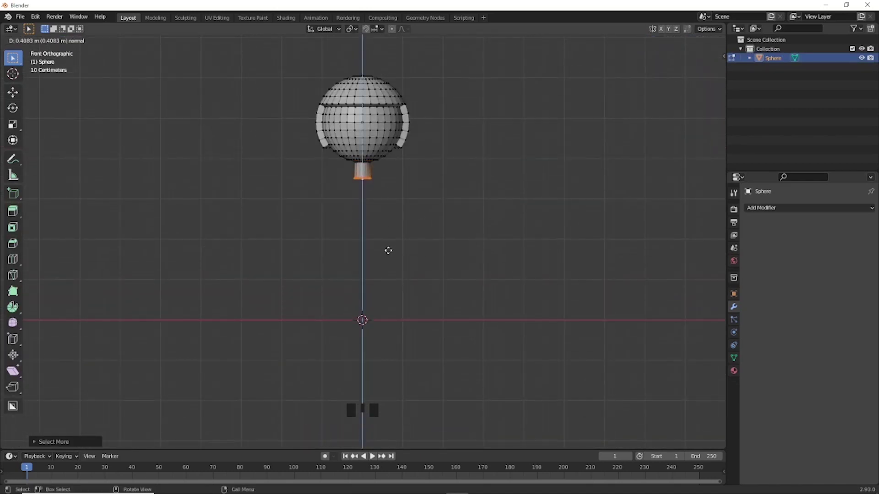
scroll(down, 3)
key(shift+a)
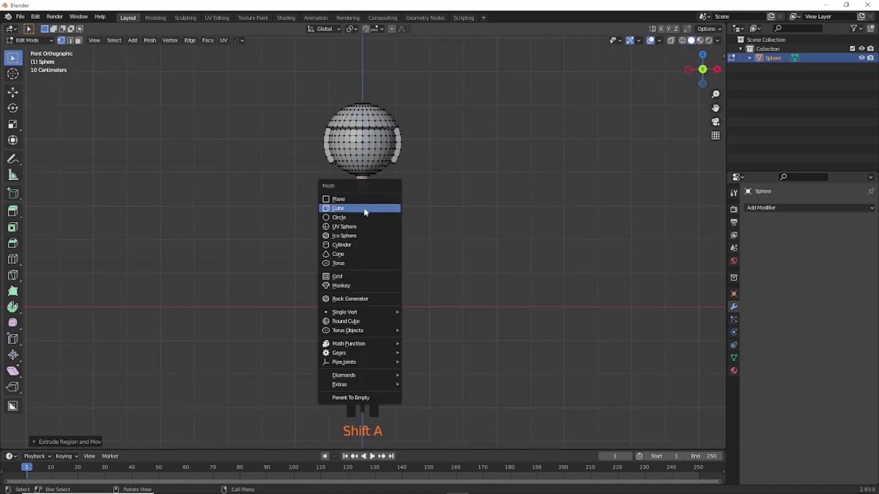
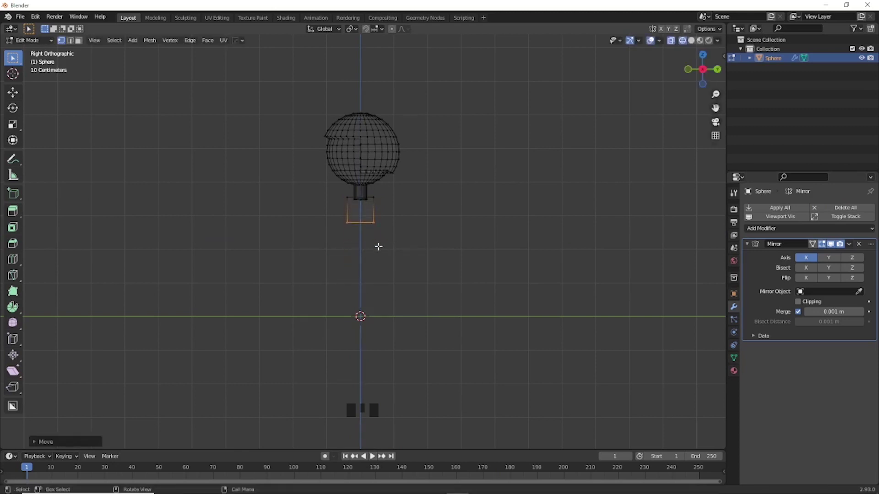
Step: Widen the torso block's bottom, scaling it in width and then in depth from the side
key(s)
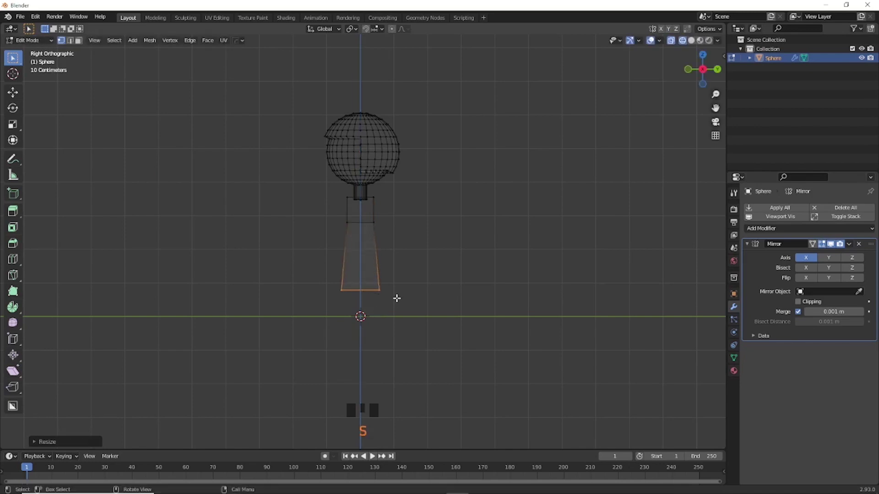
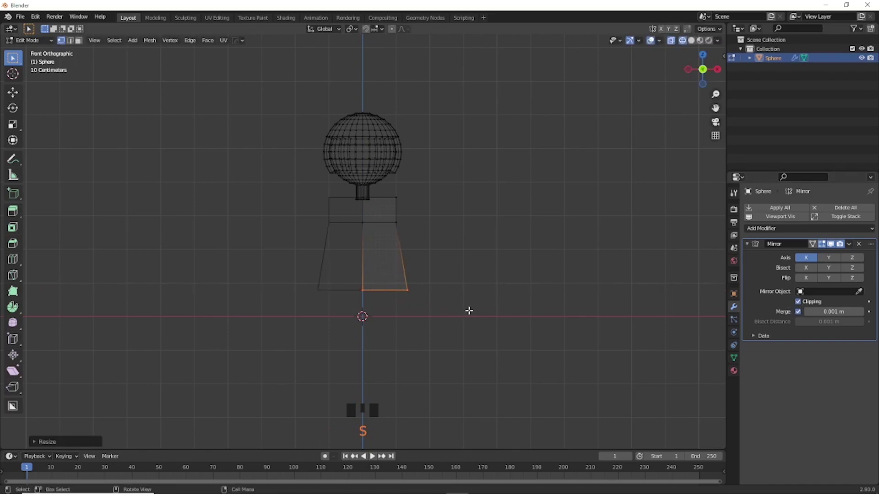
key(KP_3)
key(s)
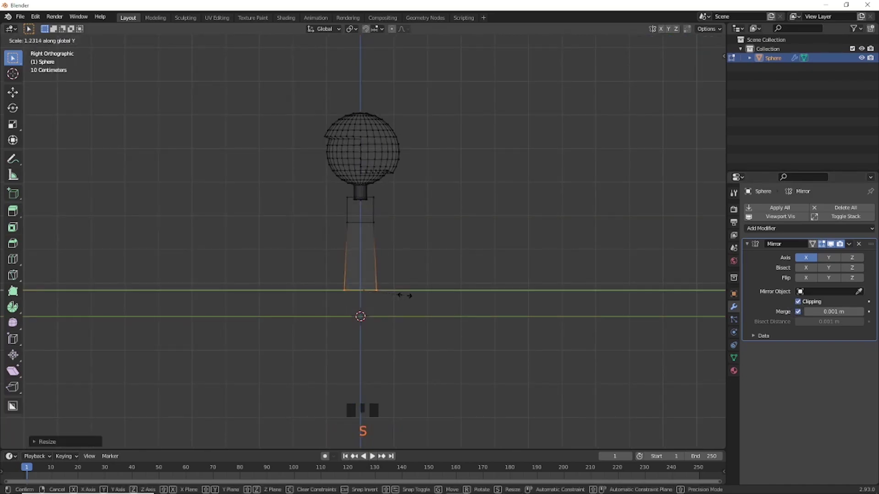
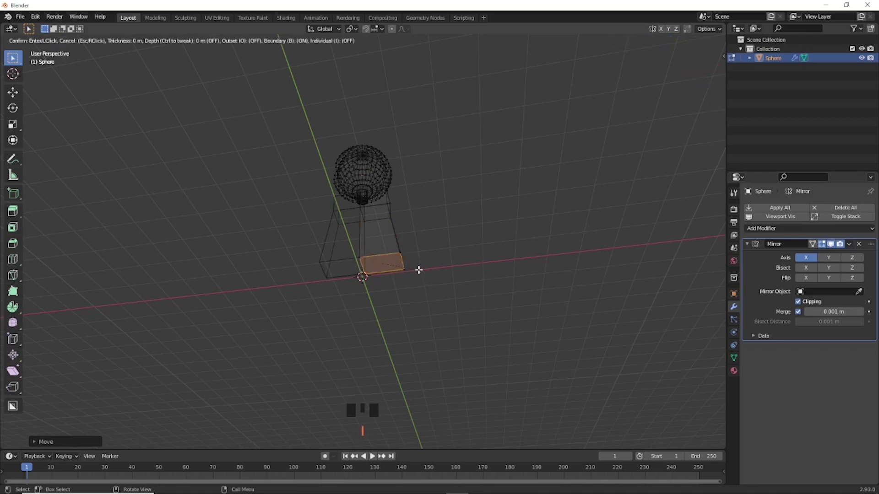
Step: Extrude a leg down from the torso's inset bottom face and narrow its lower end
key(KP_1)
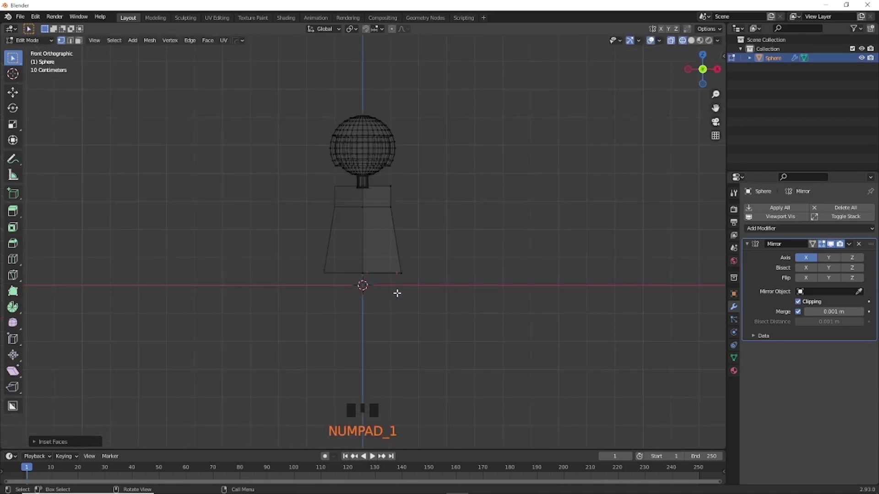
key(e)
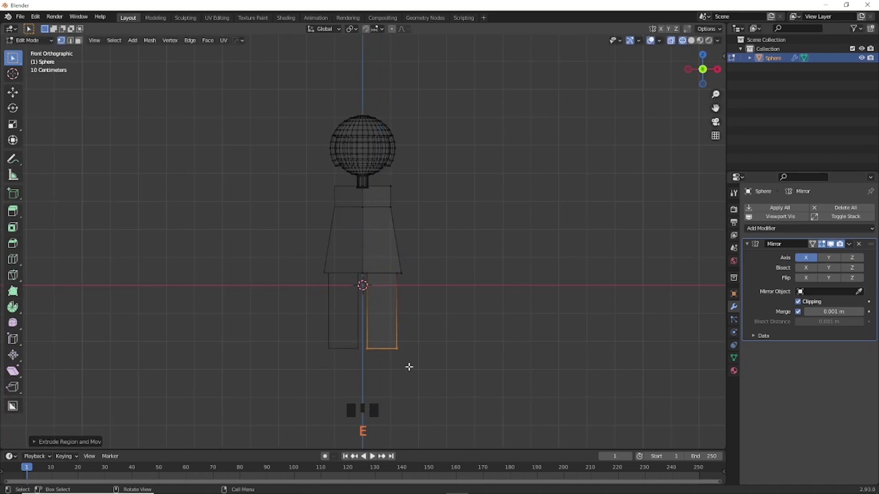
key(s)
key(KP_3)
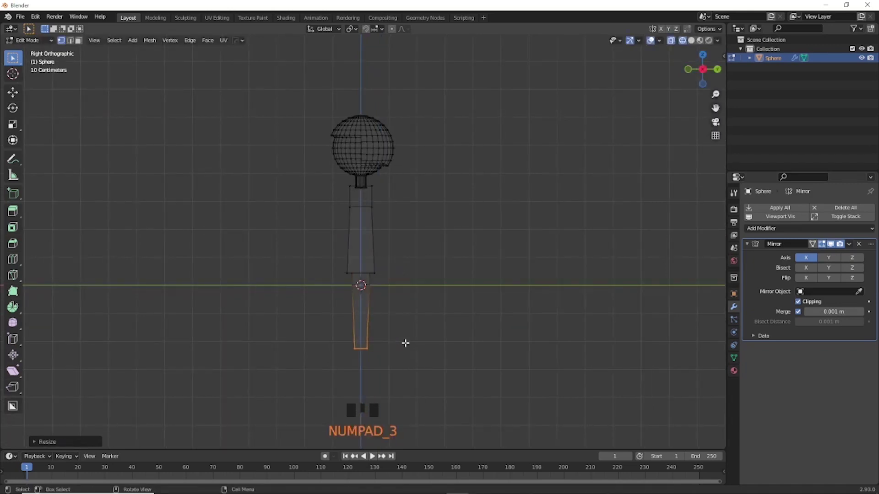
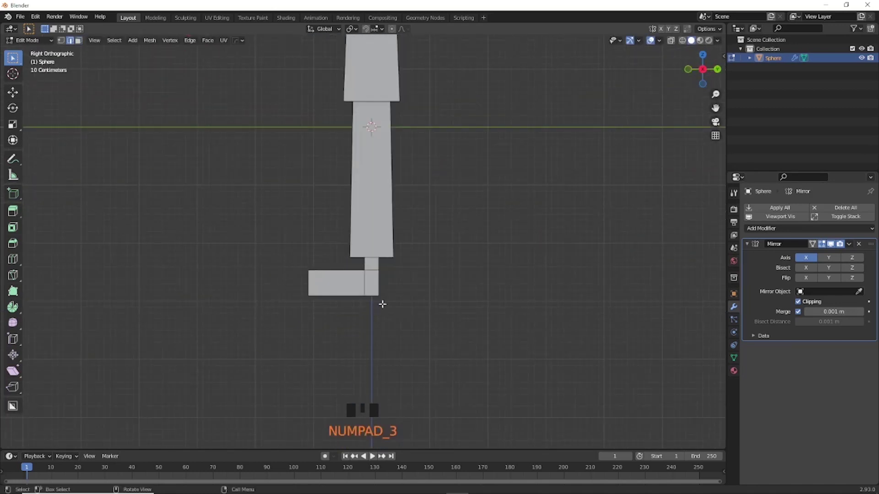
Step: Move the foot geometry forward along Y in the side view
key(g)
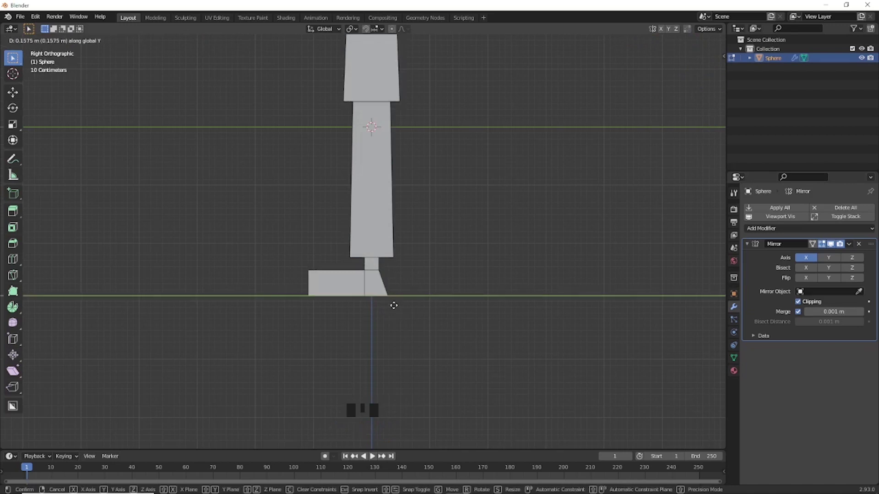
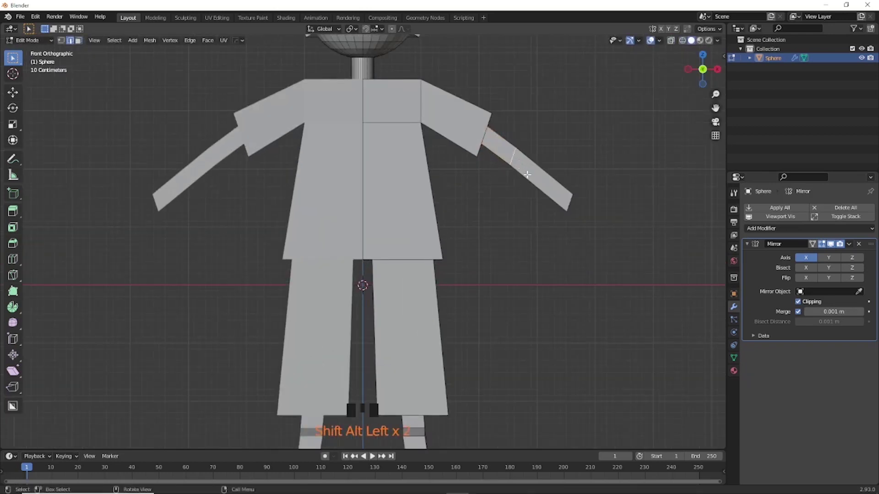
Step: Slide the elbow loop along the arm and rotate the forearm downward at the shoulder
key(g)
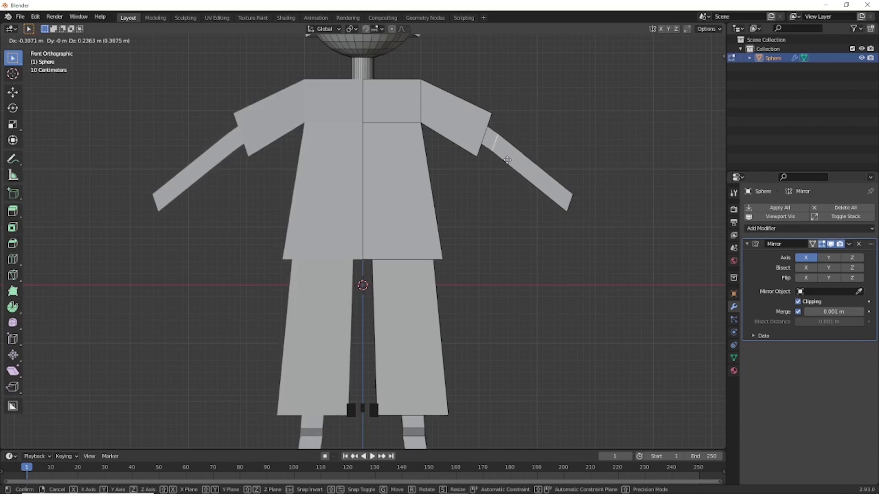
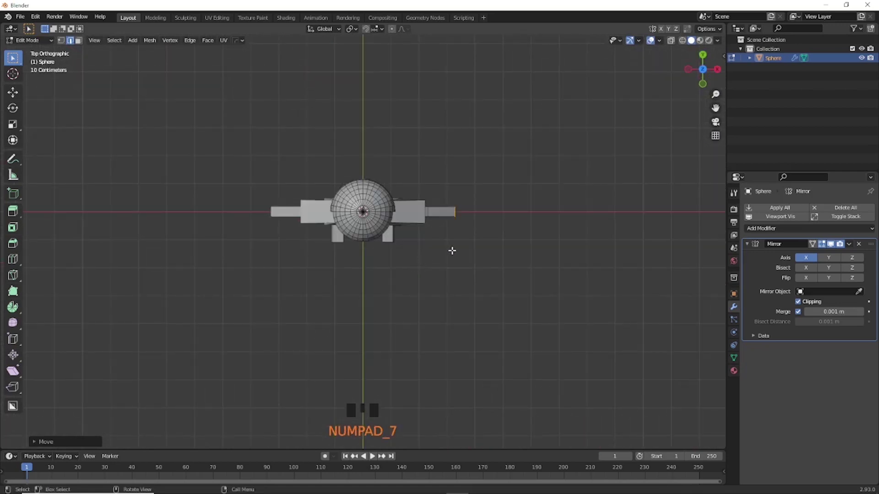
key(r)
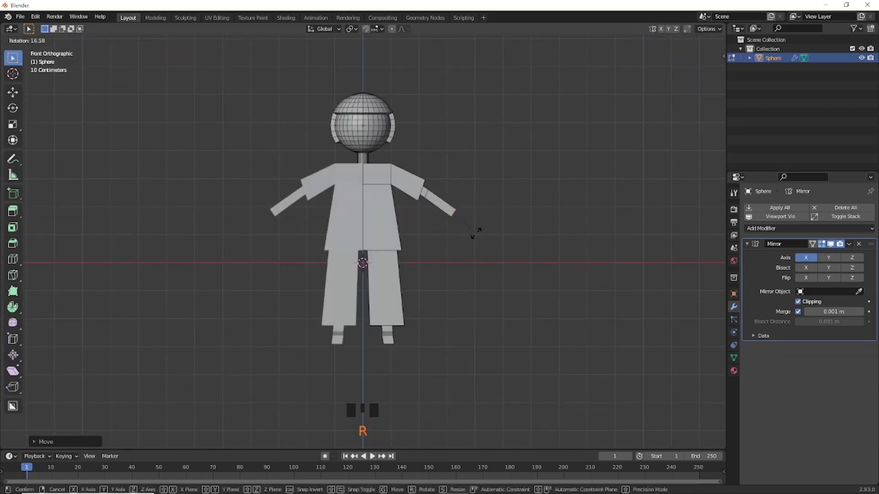
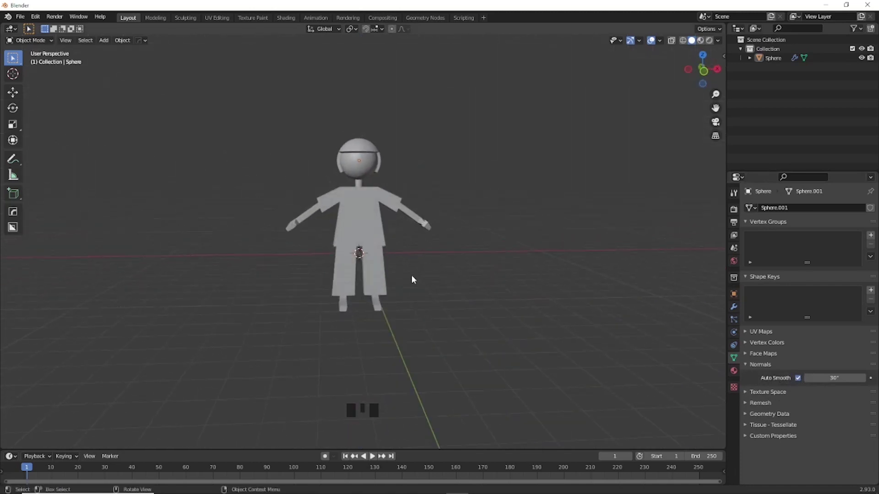
Step: Select the whole boy figure from the front view for material setup
key(KP_1)
key(a)
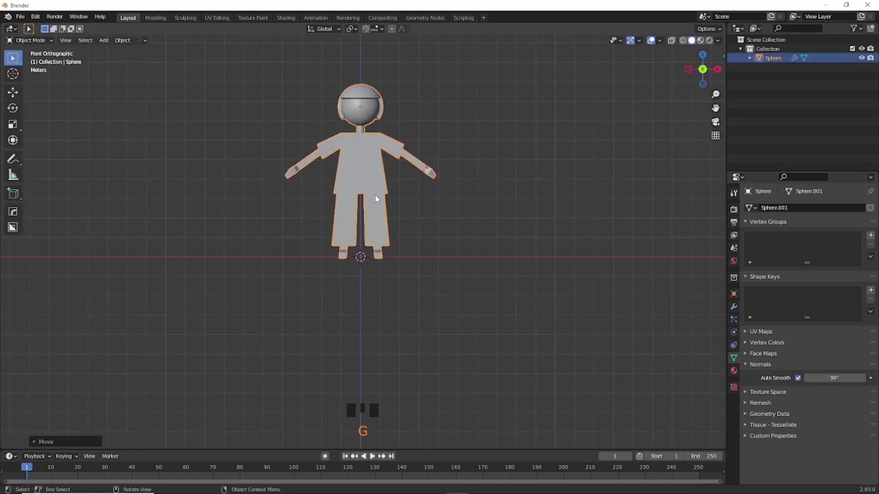
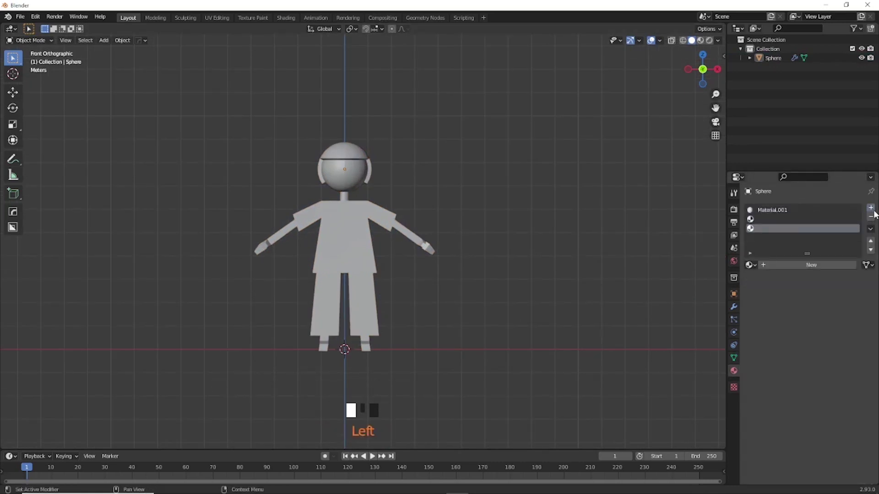
Step: Set Material.001 to a skin base colour and the last material to purple
click(779, 215)
click(814, 359)
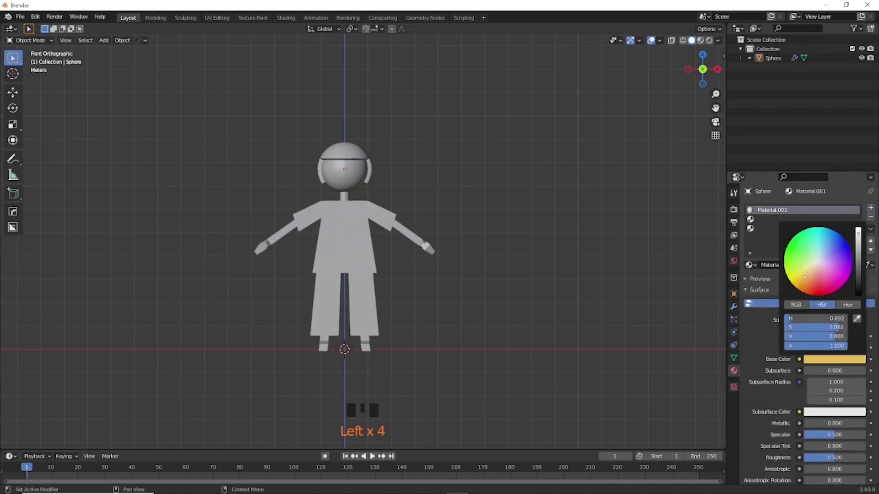
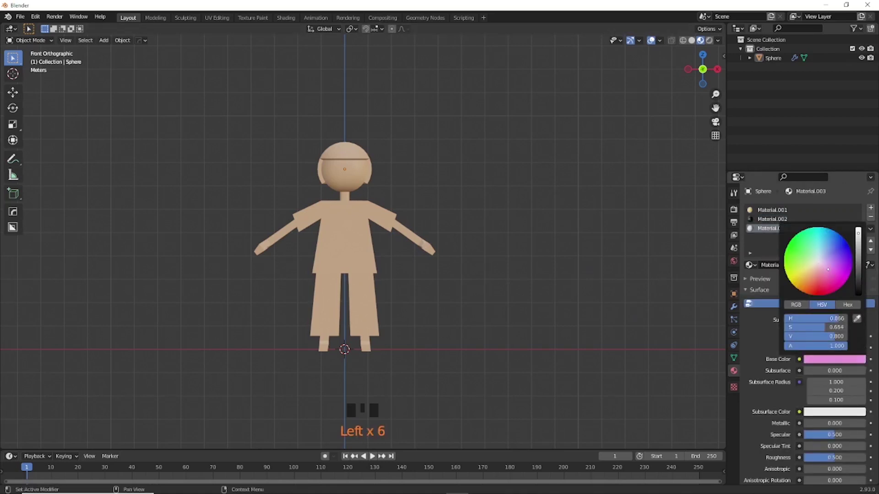
drag(873, 207, 828, 362)
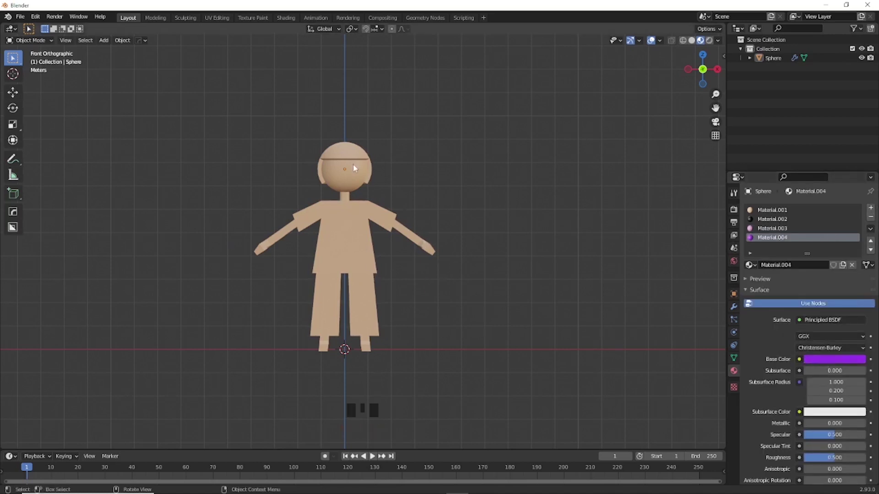
Step: Enter Edit Mode and select the connected head geometry, starting from a top face
key(Tab)
scroll(up, 3)
drag(391, 165, 367, 163)
click(367, 162)
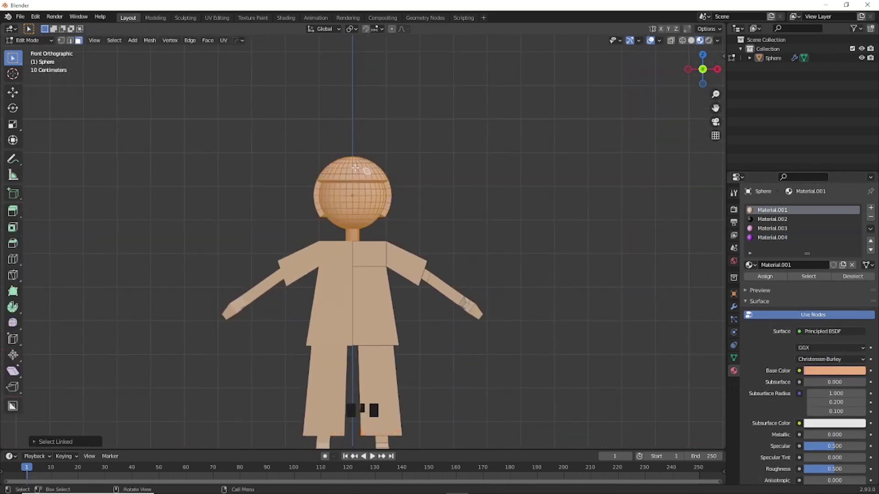
scroll(up, 3)
drag(431, 187, 434, 211)
double_click(435, 212)
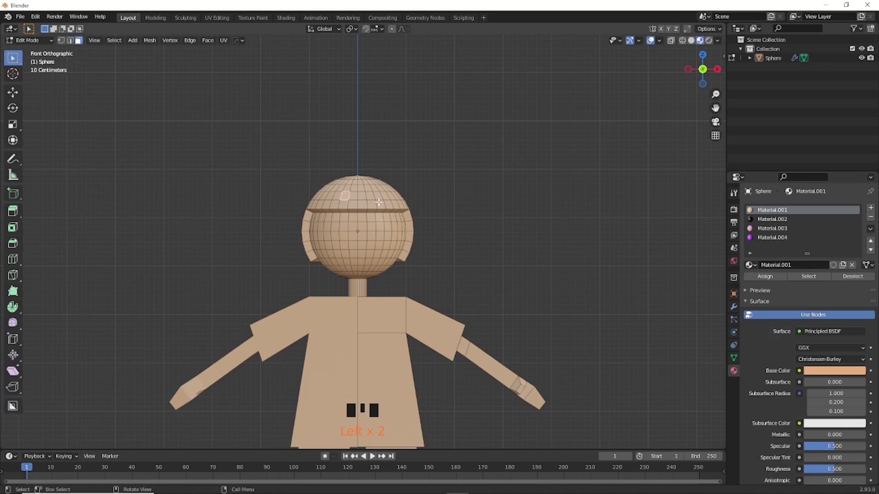
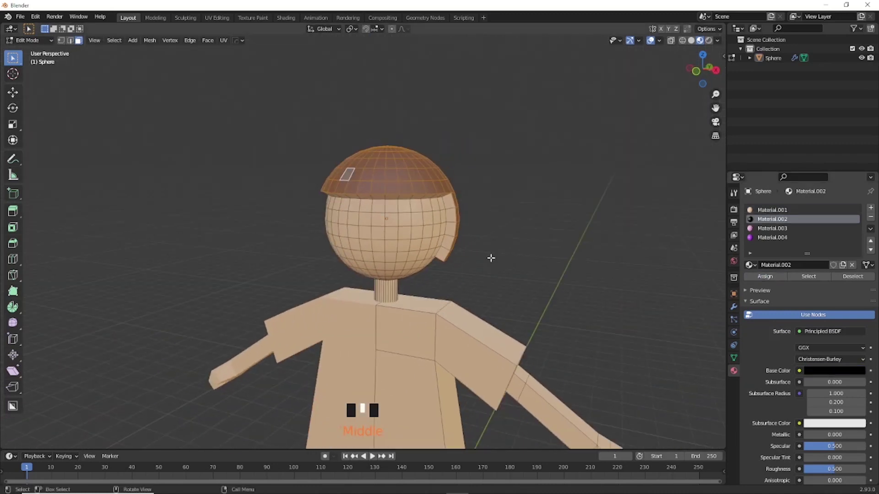
Step: Circle-select the hair cap faces, including the back, and assign Material.002 to them
scroll(up, 3)
key(KP_1)
key(c)
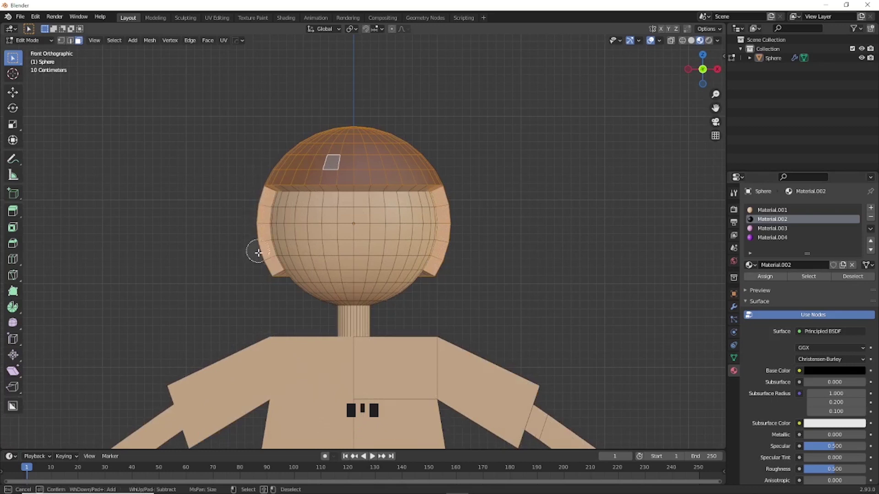
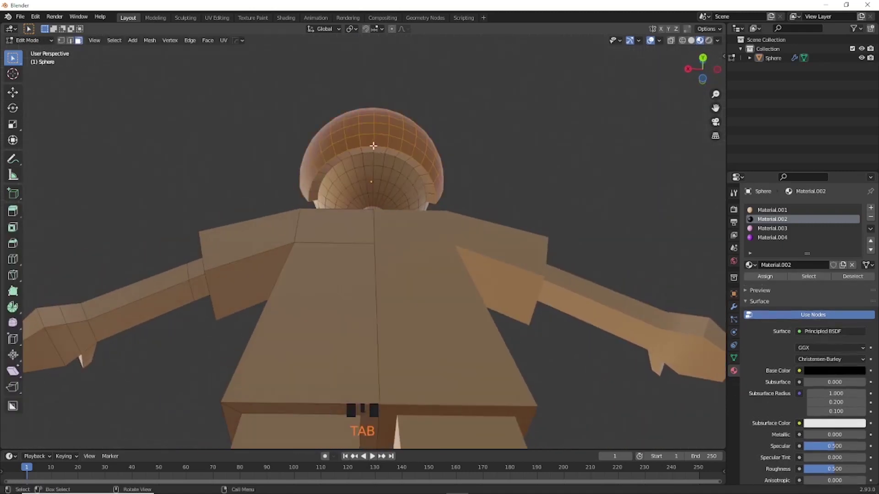
key(c)
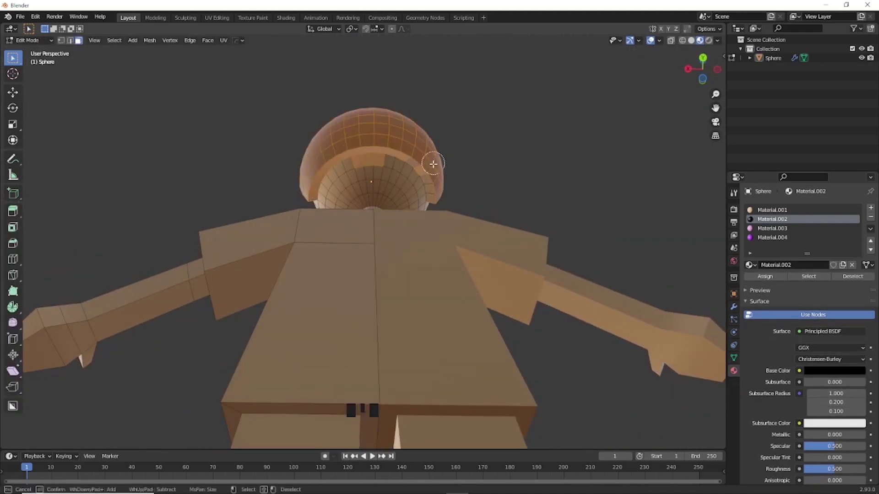
click(377, 154)
key(ctrl+z)
click(509, 123)
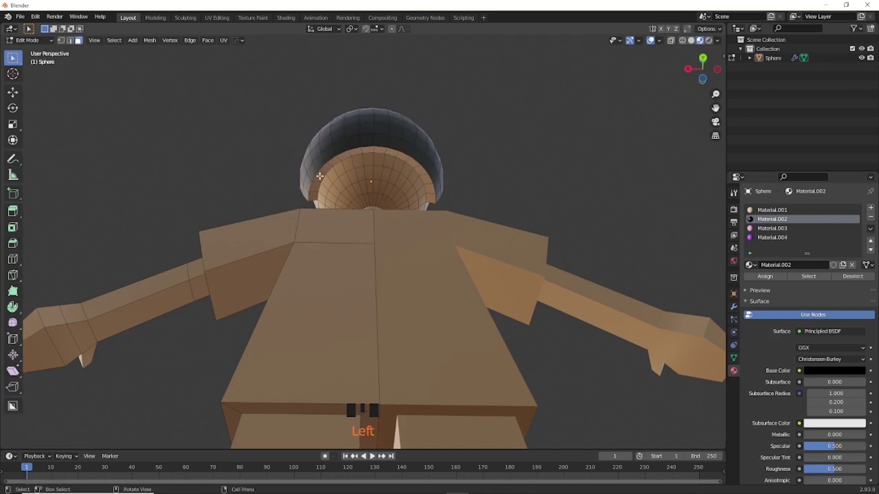